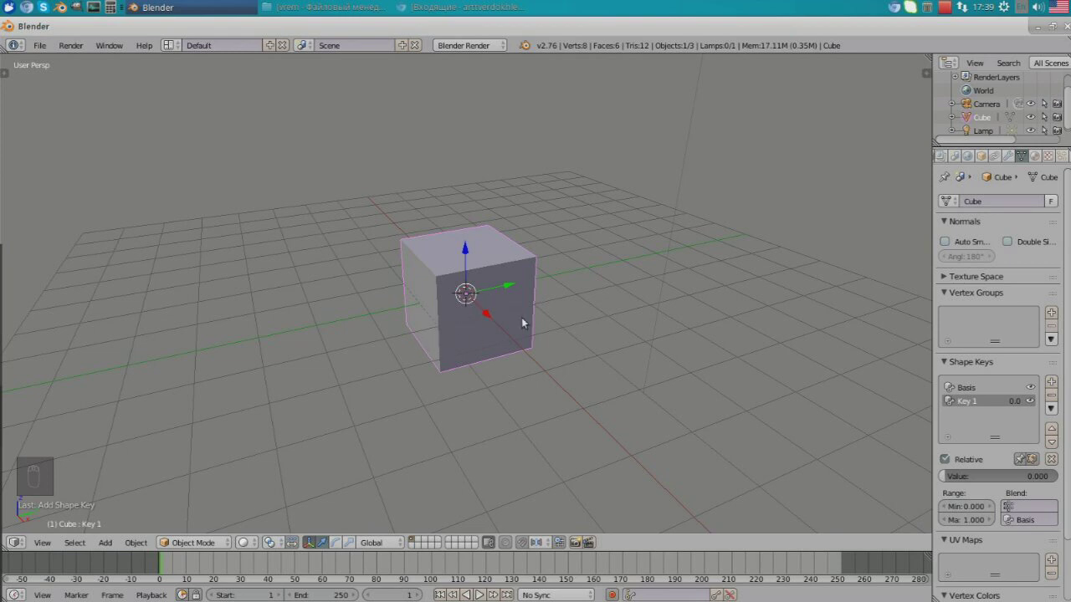
Step: Enter Edit Mode on the cube with all vertices selected for shaping Key 1
key(Tab)
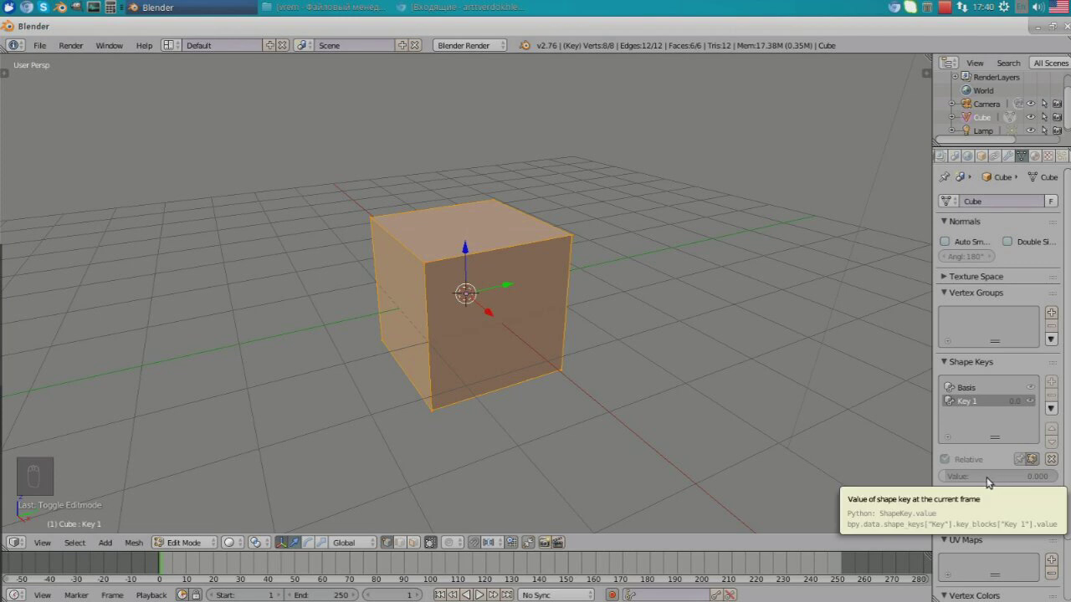
Step: Keyframe Key 1's value at 0 on frame 1 and select a corner vertex to reshape
key(|)
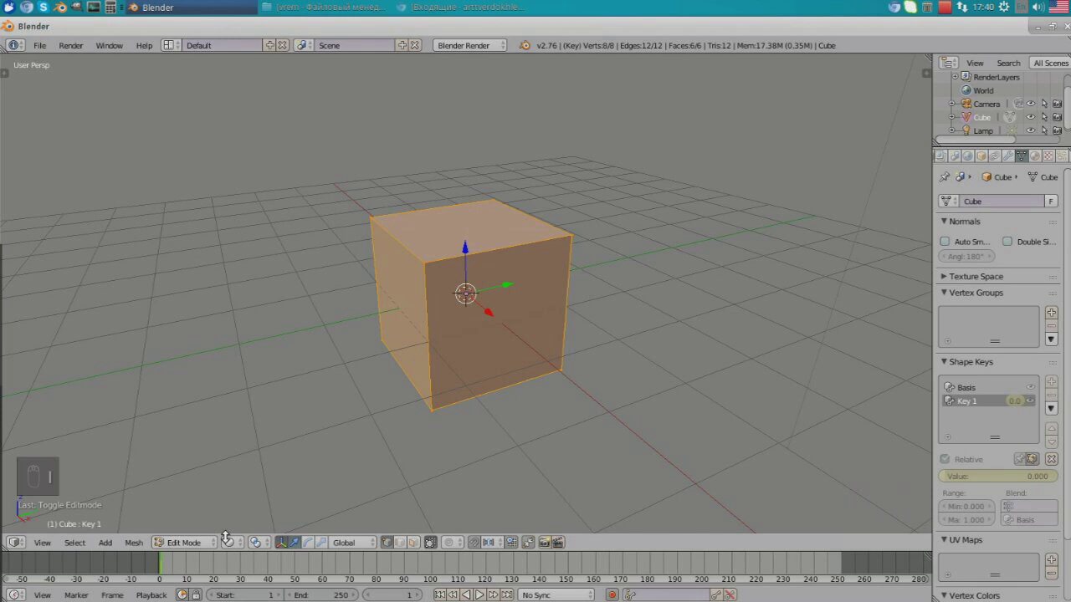
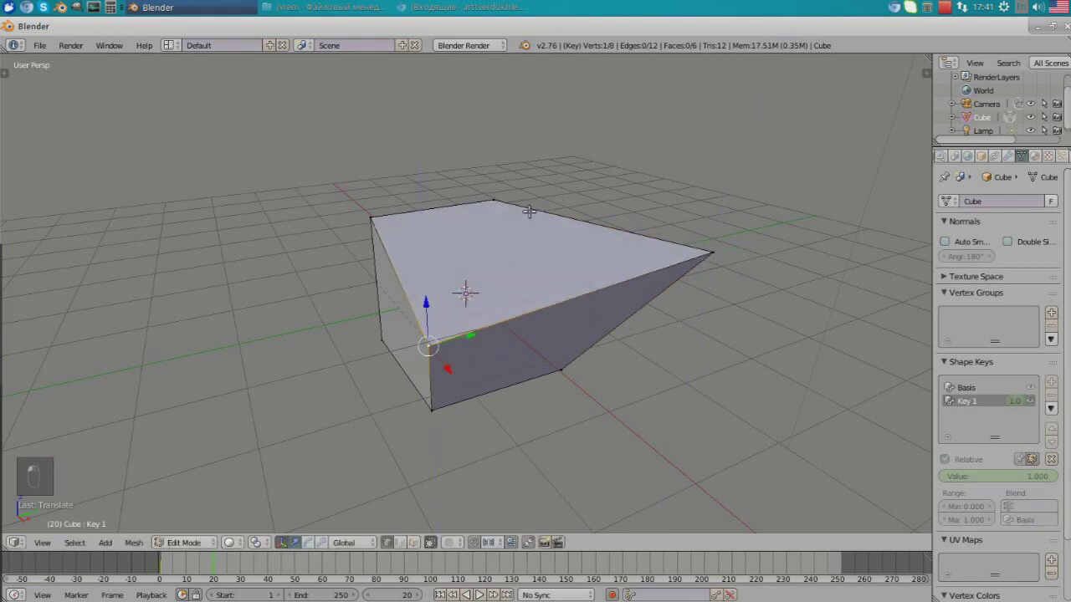
drag(569, 323, 283, 260)
click(265, 263)
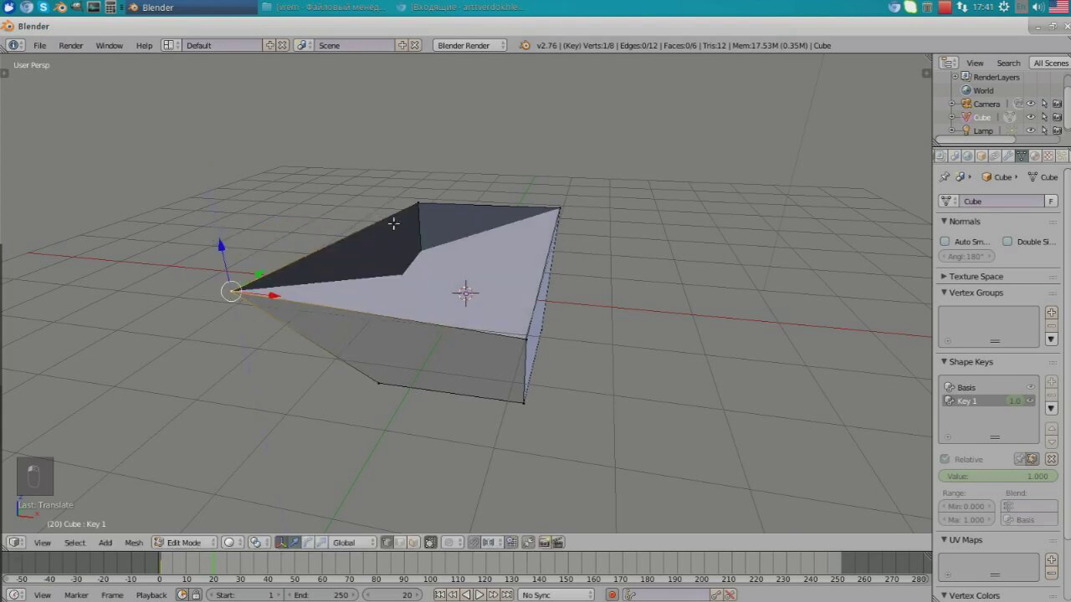
Step: Drag the corner outward at frame 20 to distort the cube into a lopsided wedge
drag(476, 268, 376, 226)
drag(185, 310, 137, 325)
drag(142, 323, 378, 314)
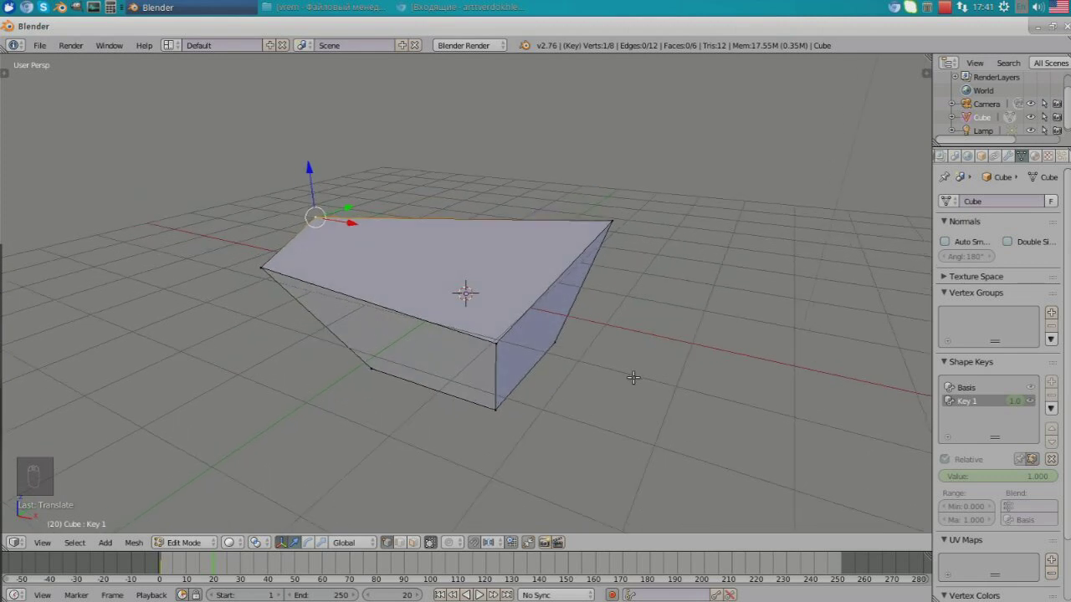
Step: Select all vertices, return to Object Mode and set the timeline back to frame 1
key(a)
key(a)
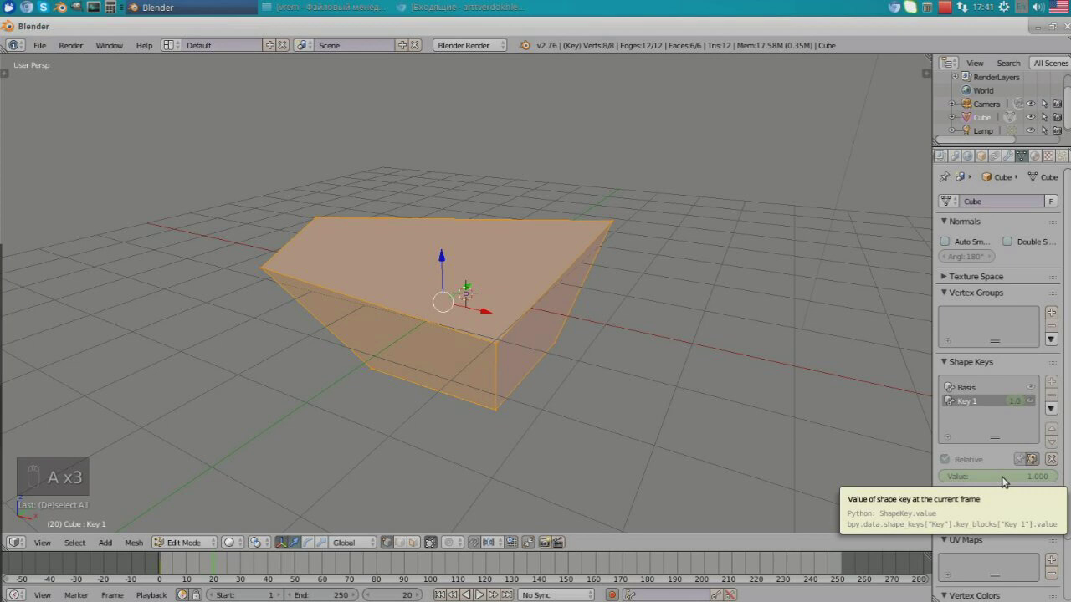
key(i)
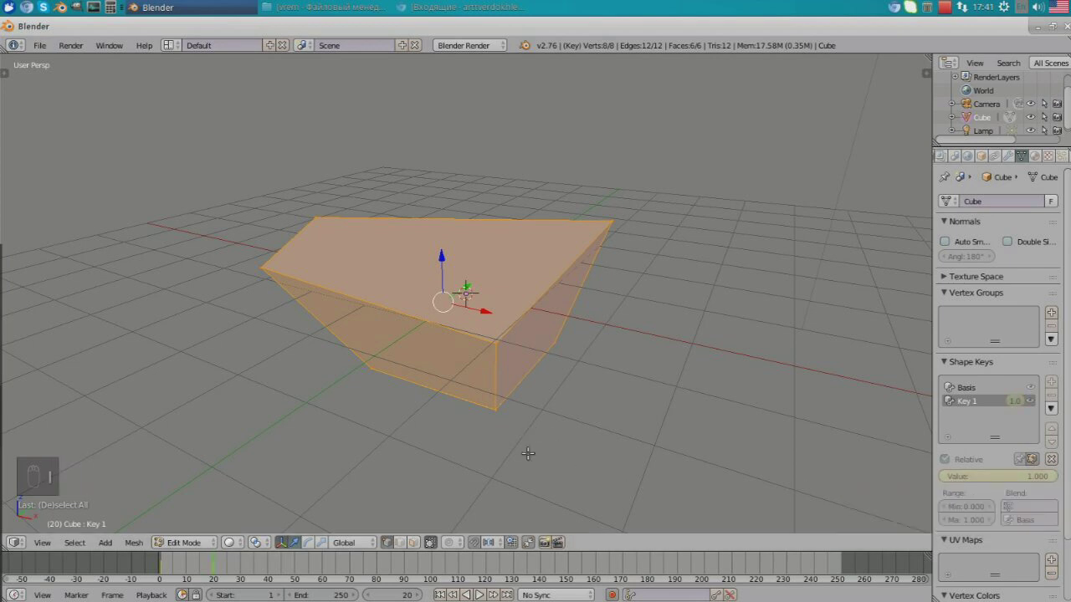
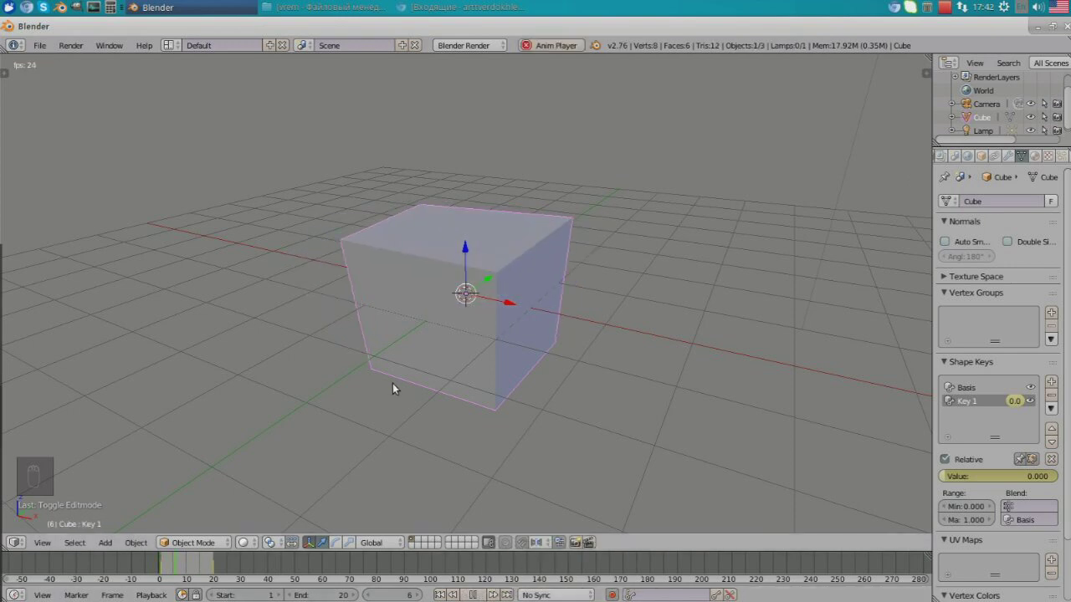
Step: Play the timeline so the cube morphs between its plain shape and the Key 1 wedge
drag(475, 407, 506, 426)
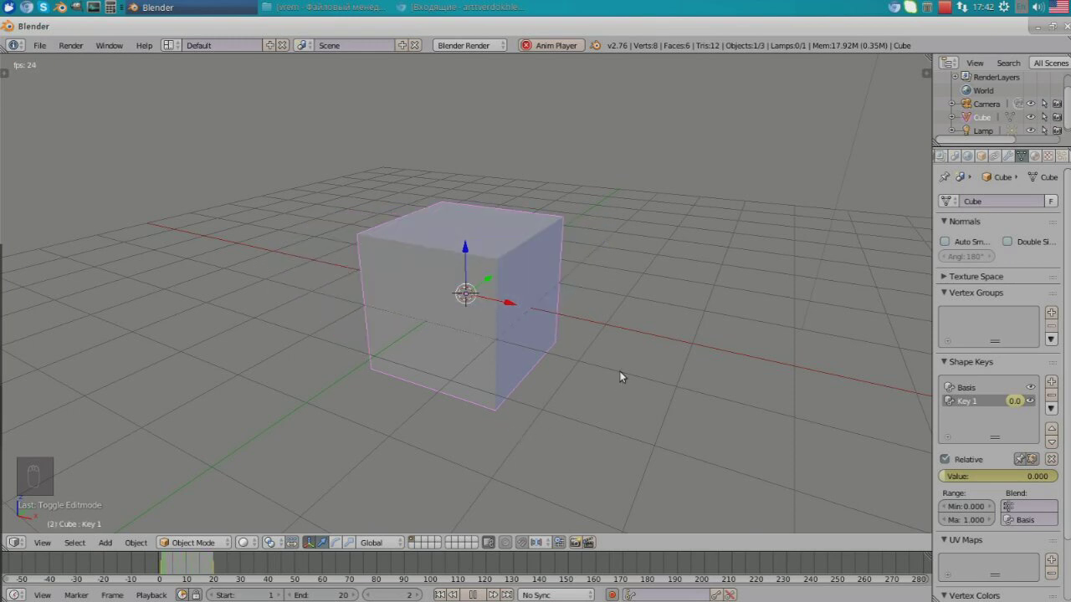